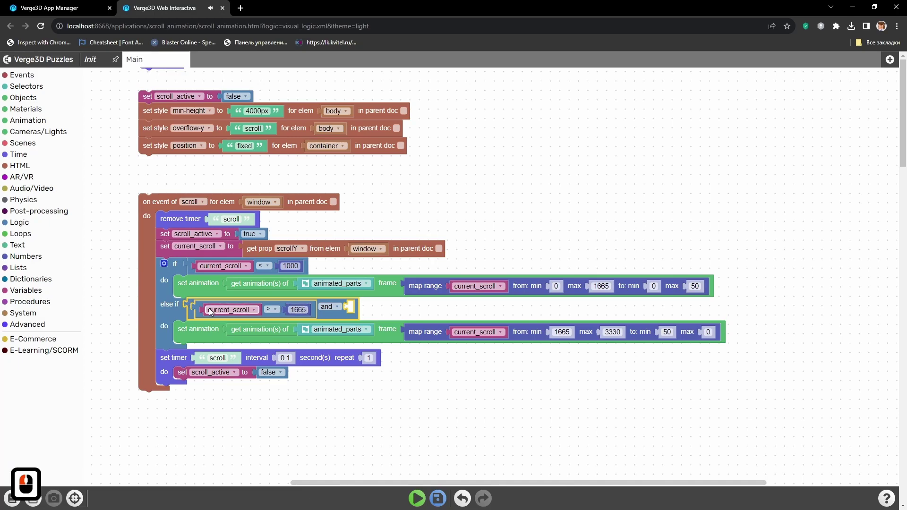
# Copy the current_scroll comparison into the 'and' block and bound it at 2000.
pyautogui.click(199, 303)
pyautogui.press('ctrl+c')
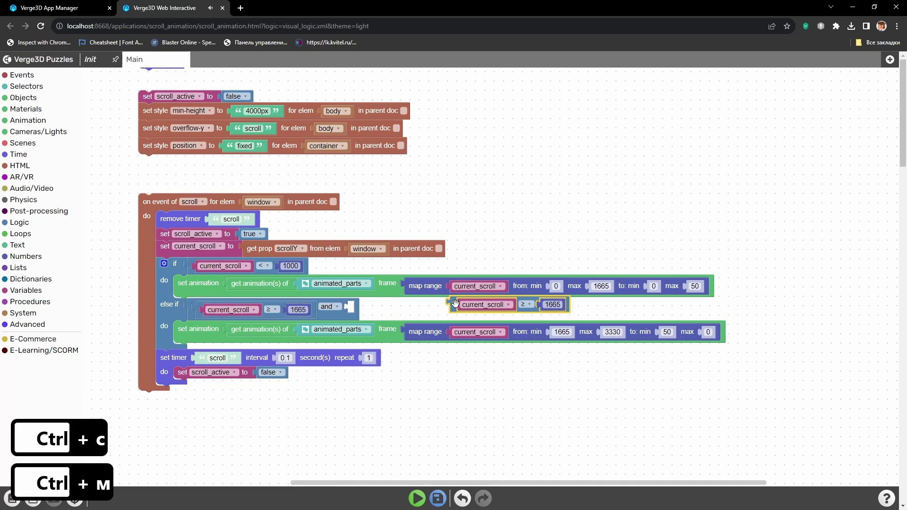
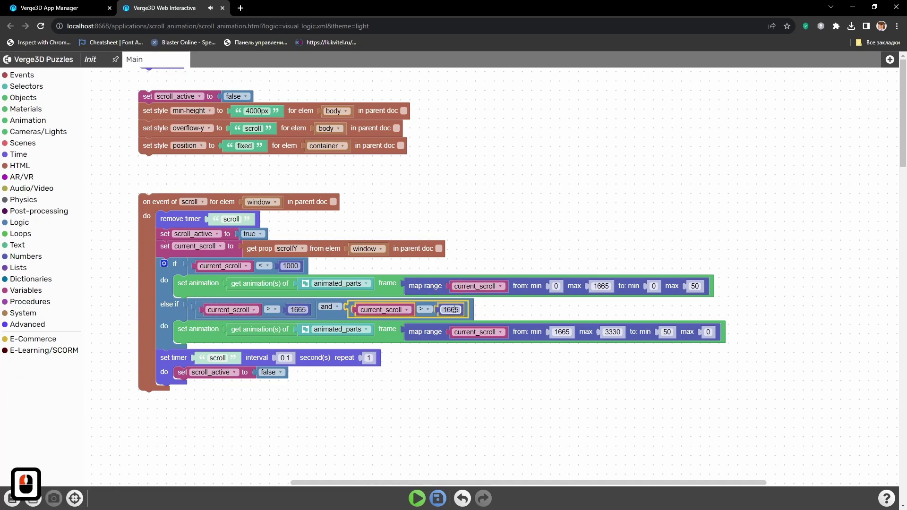
pyautogui.write('20')
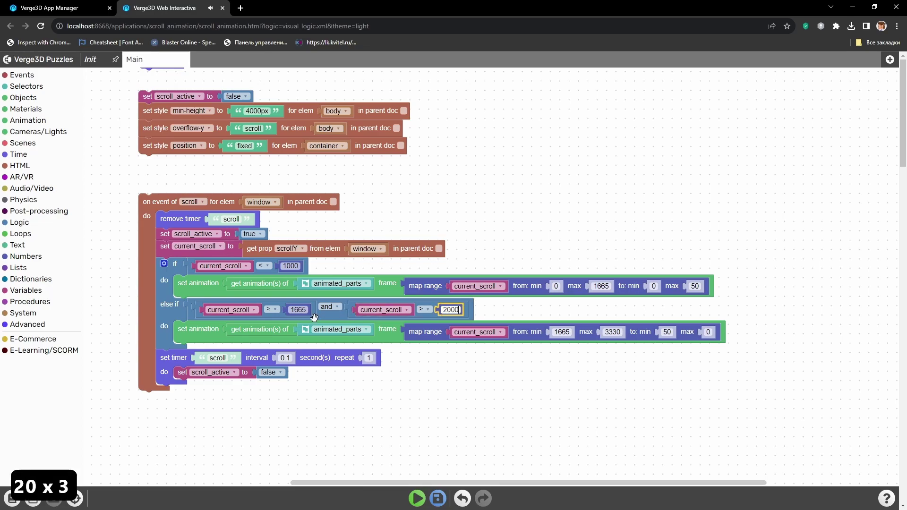
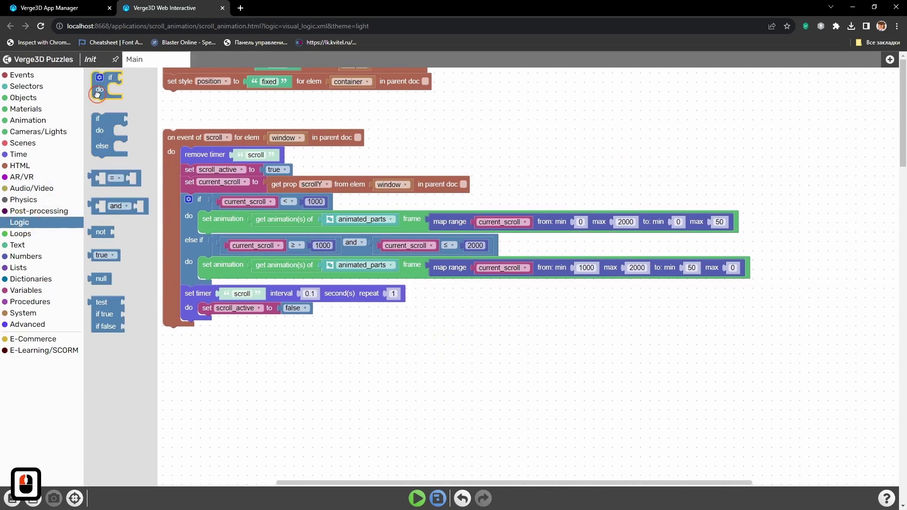
# Paste the between-range condition into a new if block and start editing its lower bound to 1500.
pyautogui.click(194, 310)
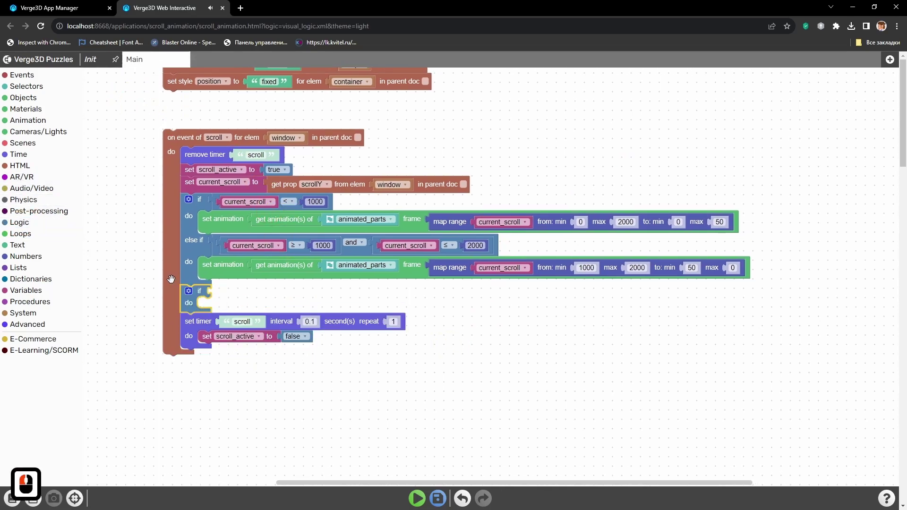
pyautogui.click(214, 236)
pyautogui.press('ctrl+c')
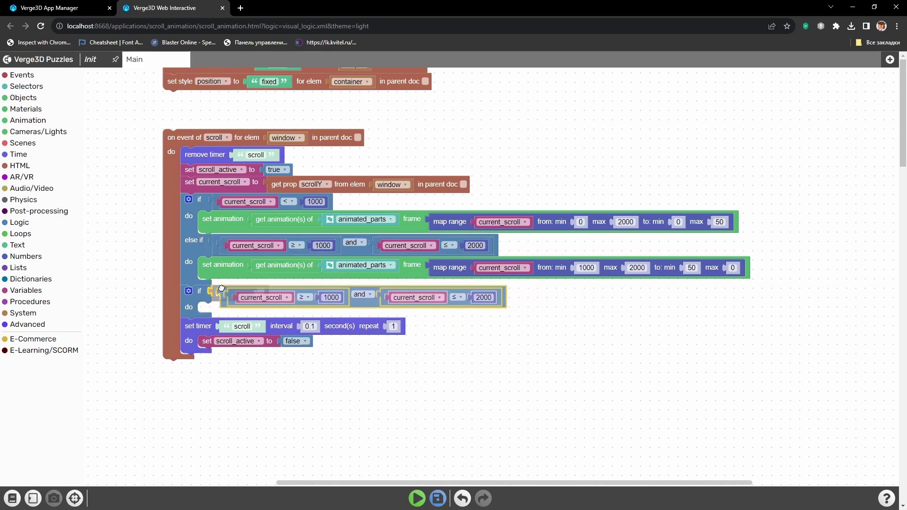
pyautogui.click(221, 287)
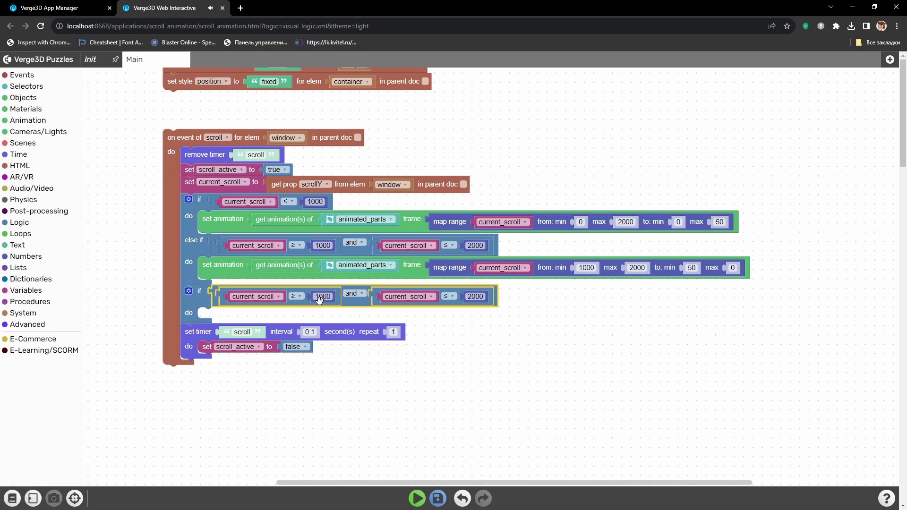
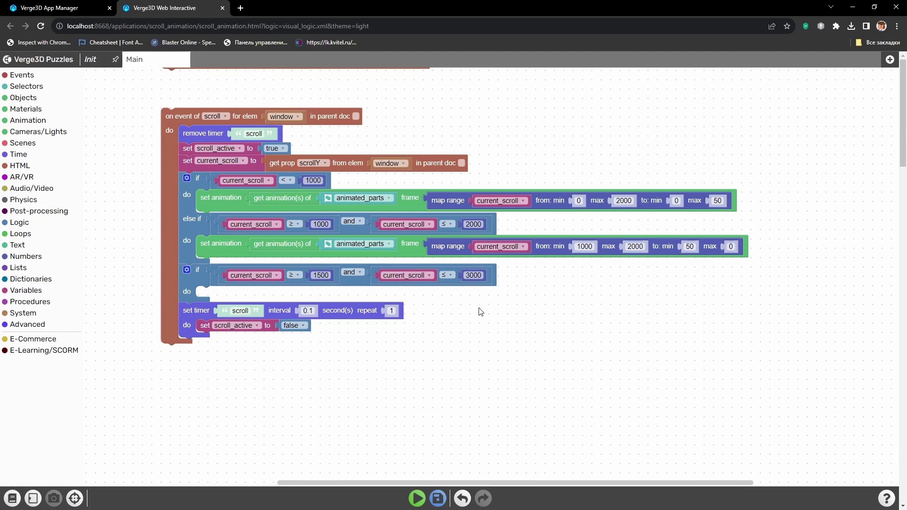
# Copy the set-animation block into the new check and target an animation clip selector for Camera001.
pyautogui.click(225, 250)
pyautogui.press('ctrl+c')
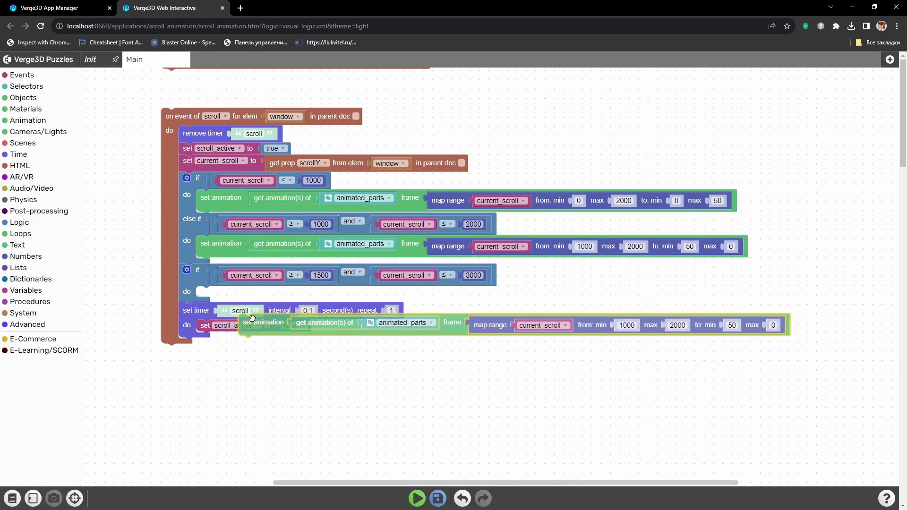
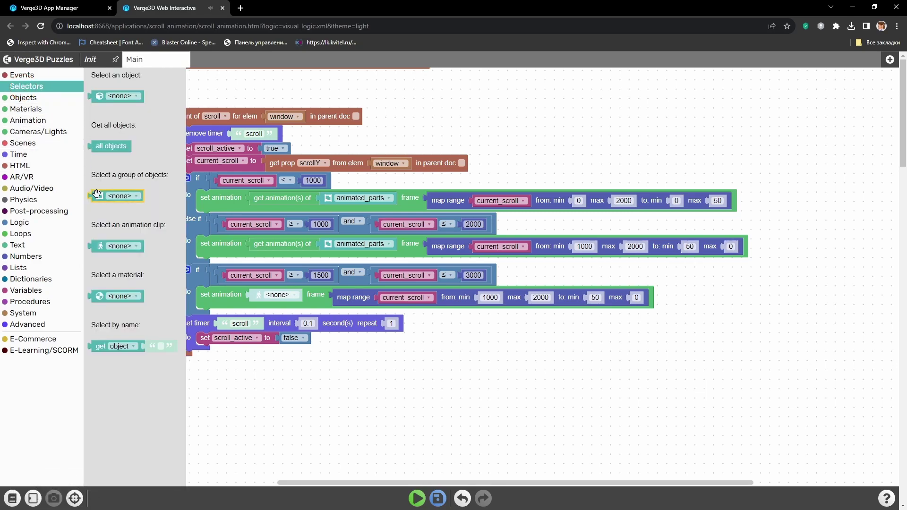
pyautogui.click(254, 294)
pyautogui.click(278, 298)
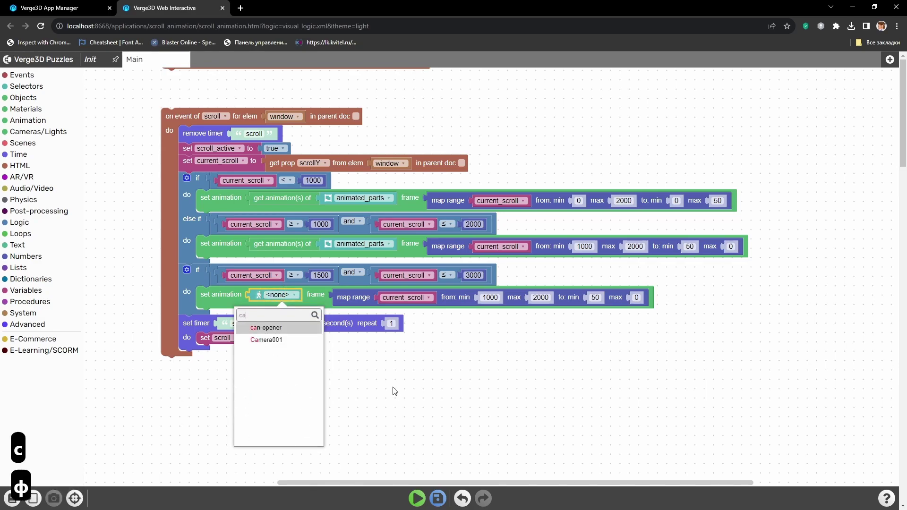
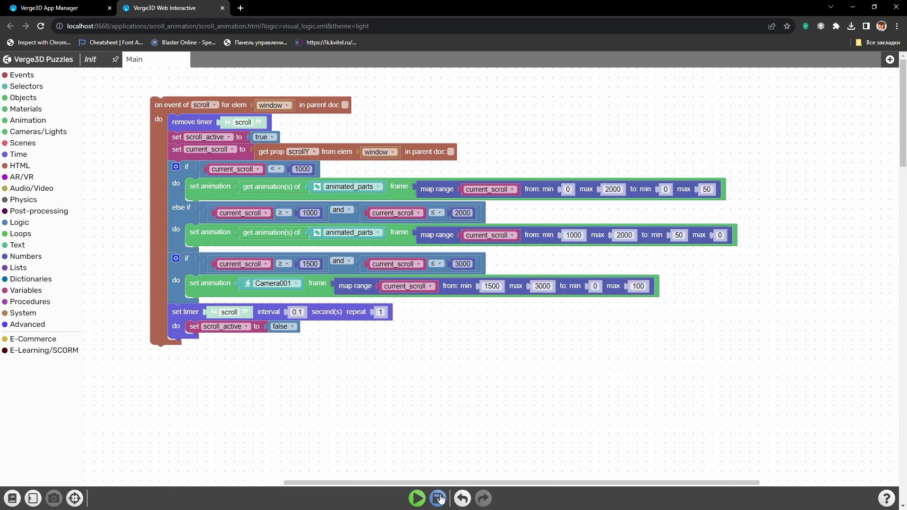
# Save the puzzles and run the Scroll Animation app from the App Manager.
pyautogui.click(445, 503)
pyautogui.click(89, 6)
pyautogui.click(581, 152)
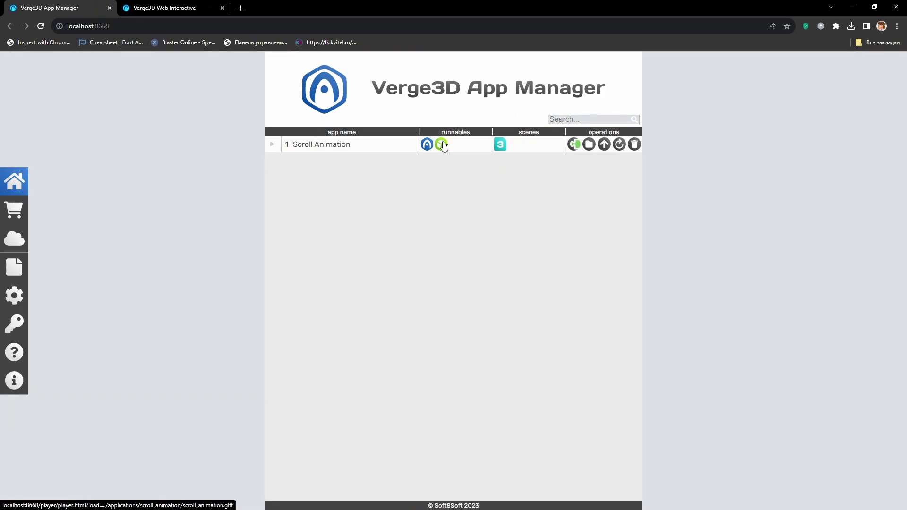
# Autoscroll down and back up the app page to watch the knife's tools unfold and fold.
pyautogui.click(429, 147)
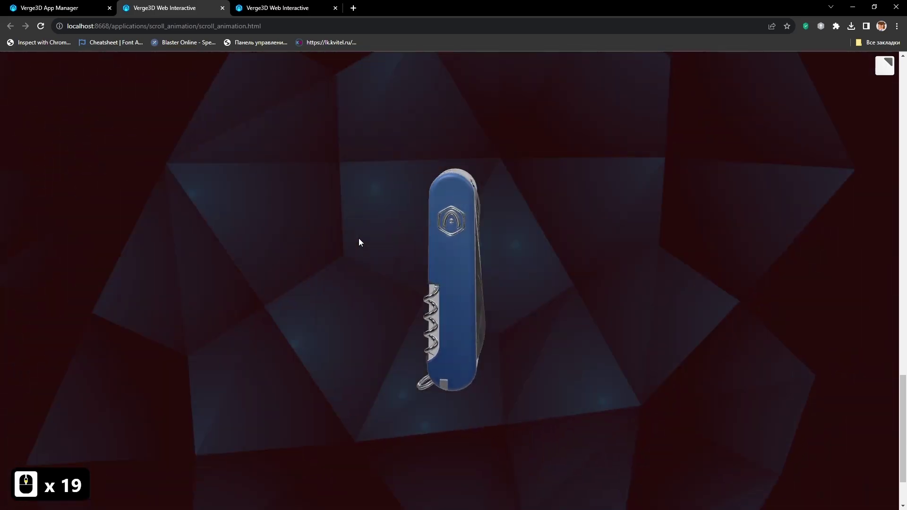
pyautogui.middleClick(361, 243)
pyautogui.middleClick(360, 243)
pyautogui.middleClick(360, 242)
pyautogui.middleClick(360, 243)
pyautogui.middleClick(360, 243)
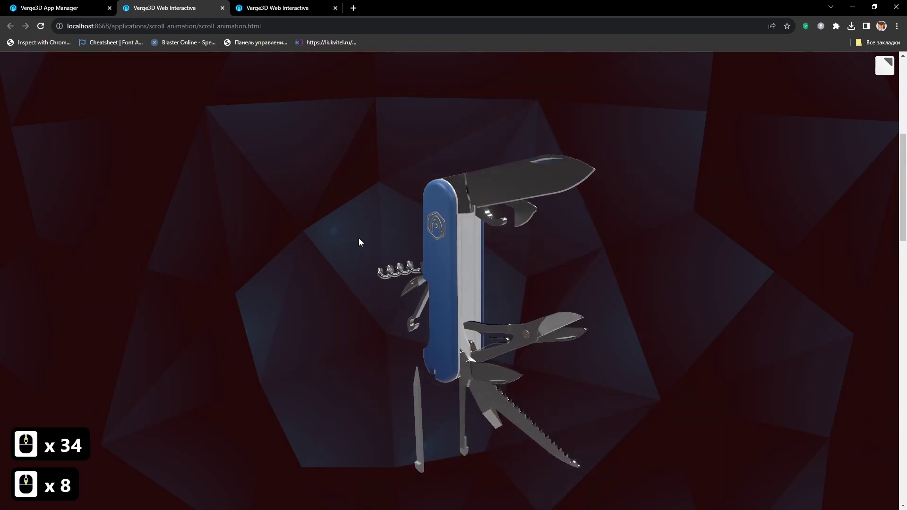
pyautogui.middleClick(360, 242)
pyautogui.middleClick(360, 243)
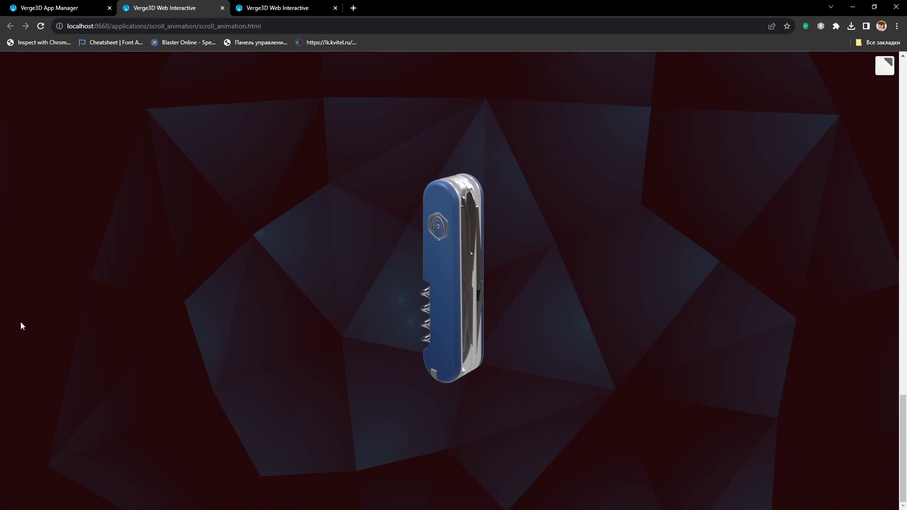